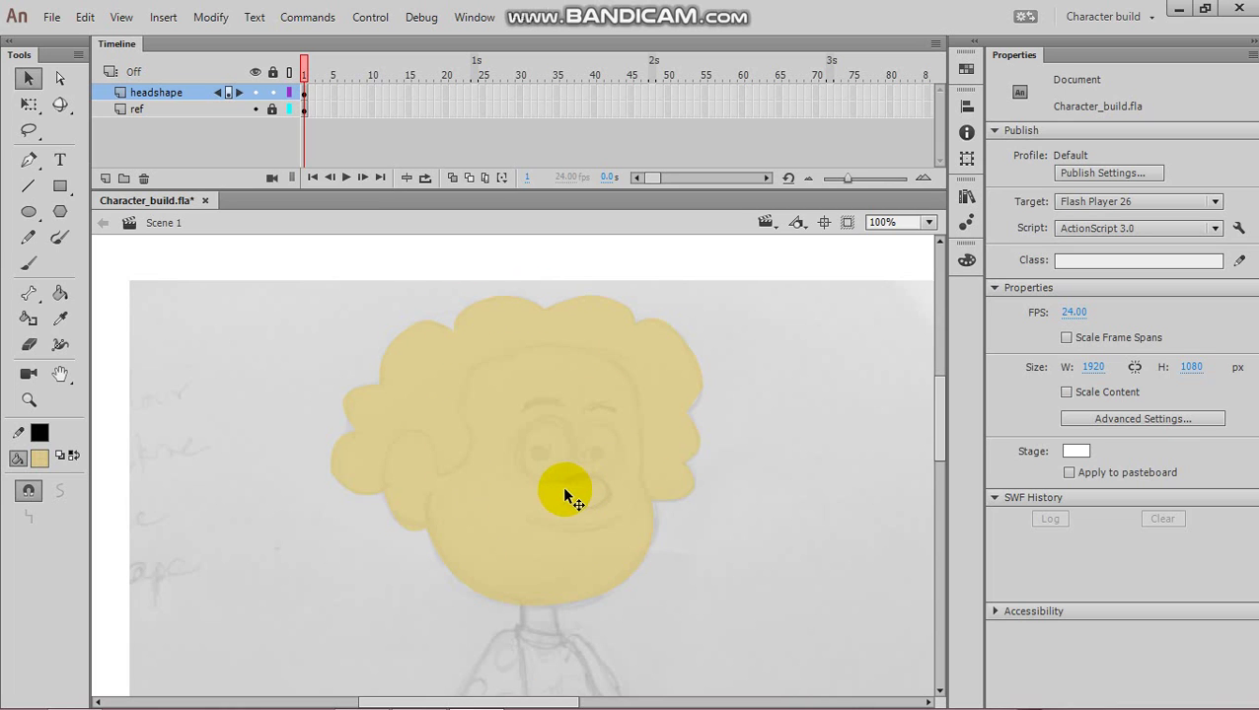
Convert the selected skin-colored head shape into a symbol.
click(493, 433)
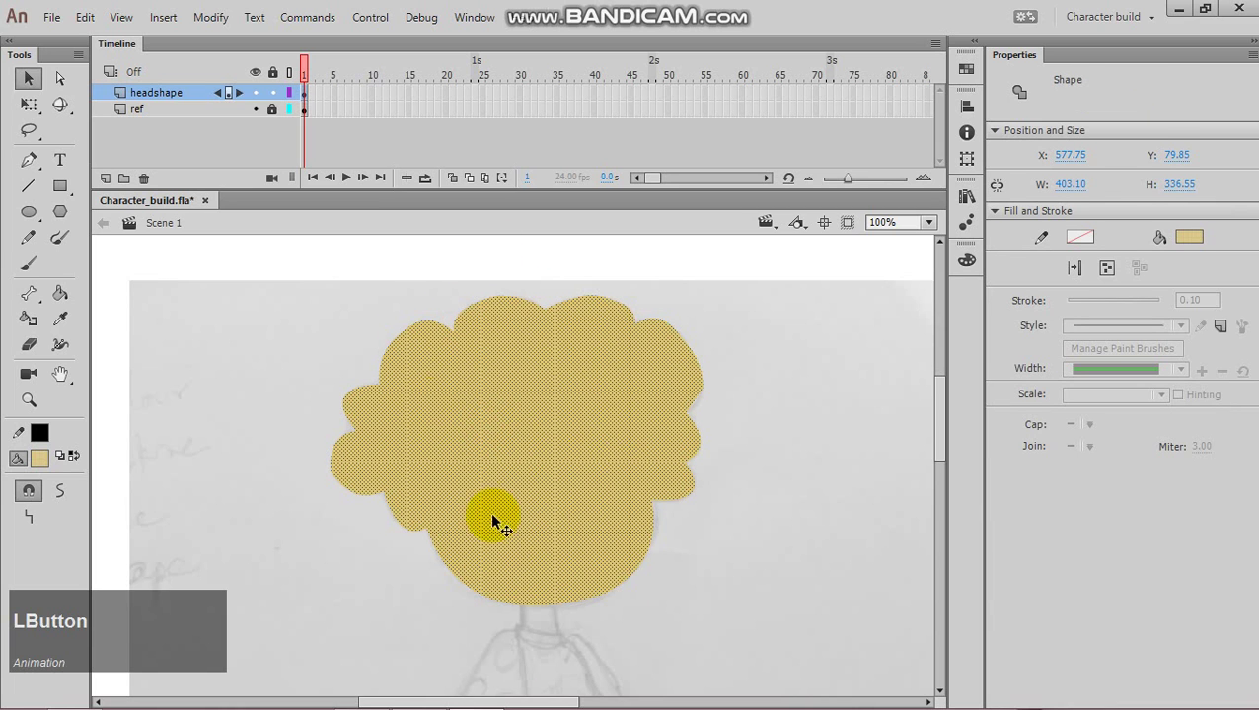
right_click(514, 418)
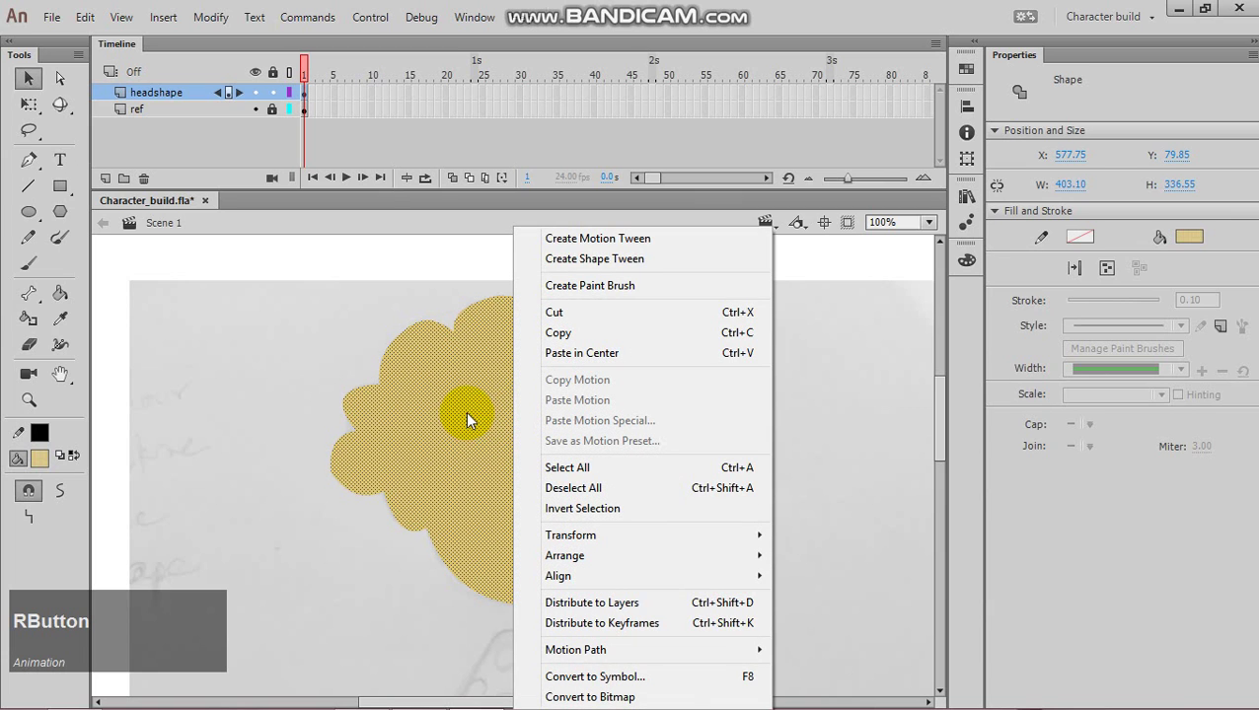
right_click(487, 403)
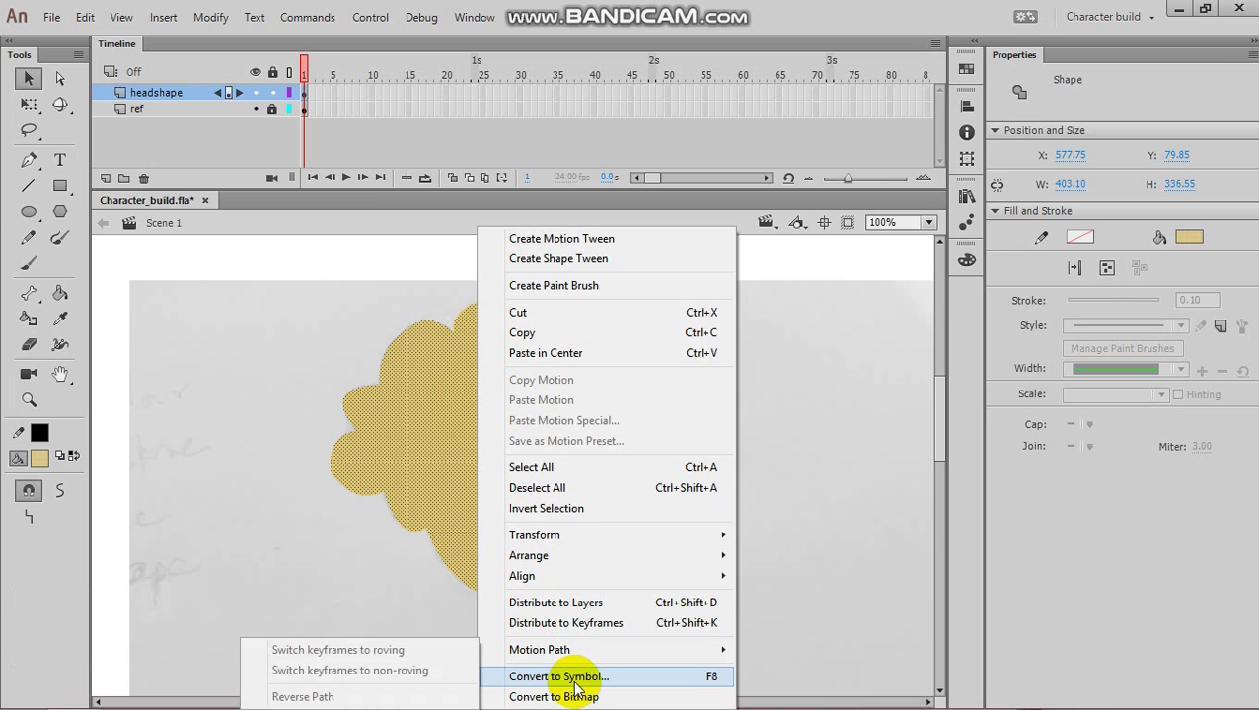
click(577, 692)
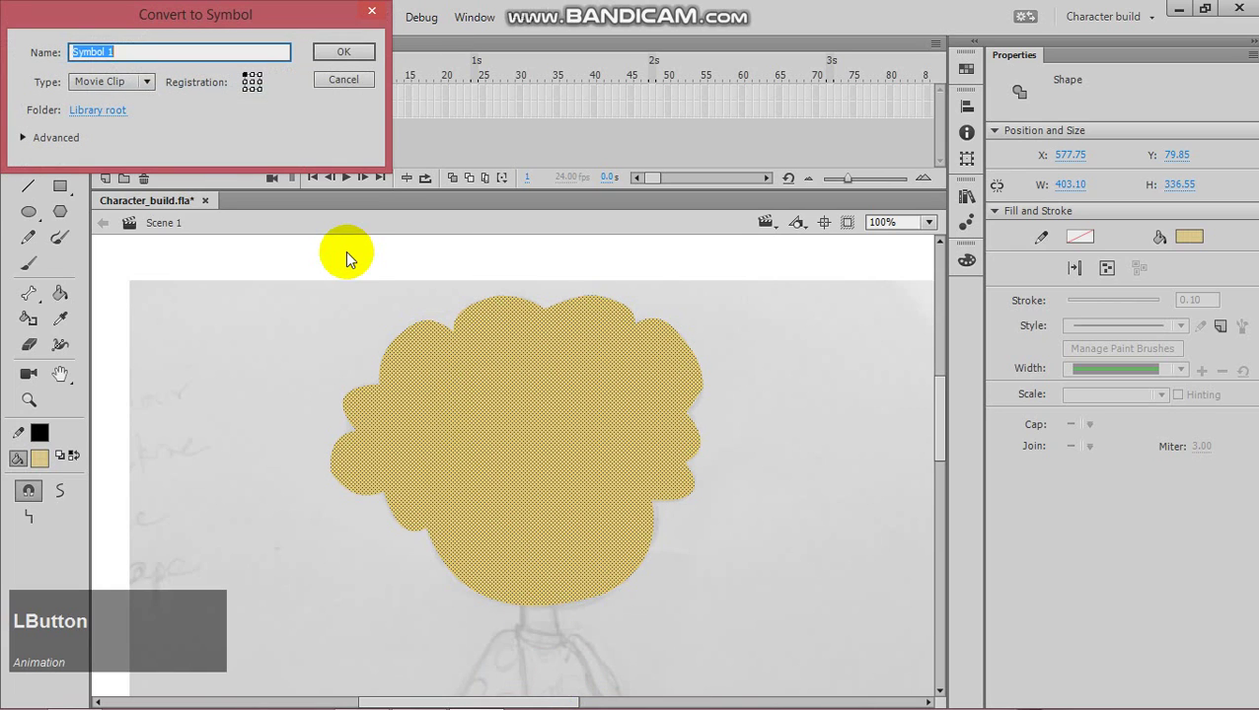
Name the new Movie Clip symbol 'headshape', replacing the default name.
key(BackSpace)
text(ha)
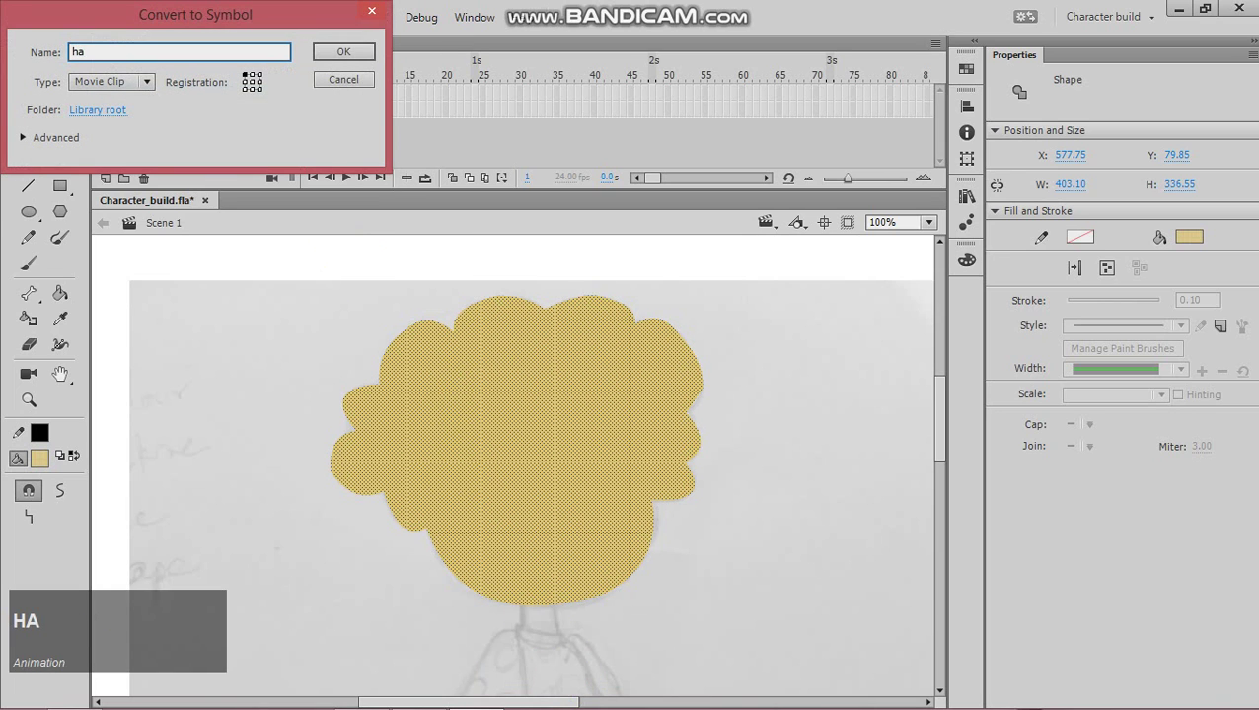
text(e)
key(BackSpace)
text(ed)
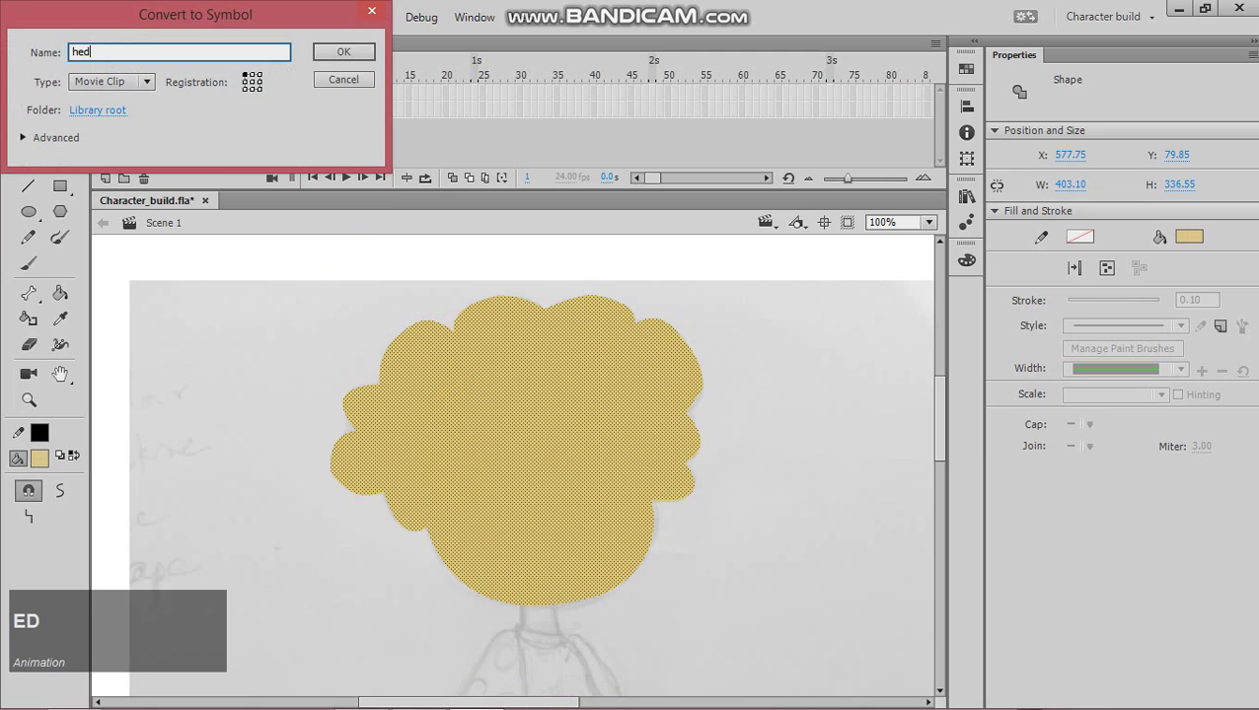
key(BackSpace)
text(ad)
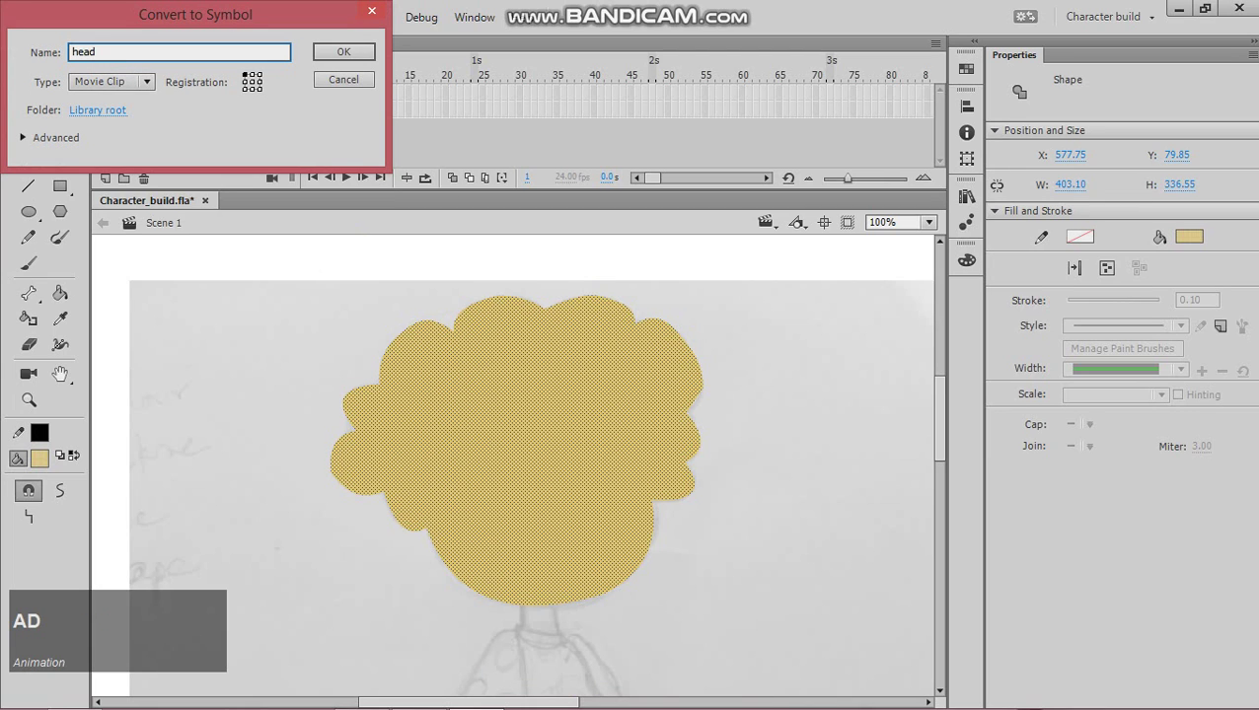
text(shape)
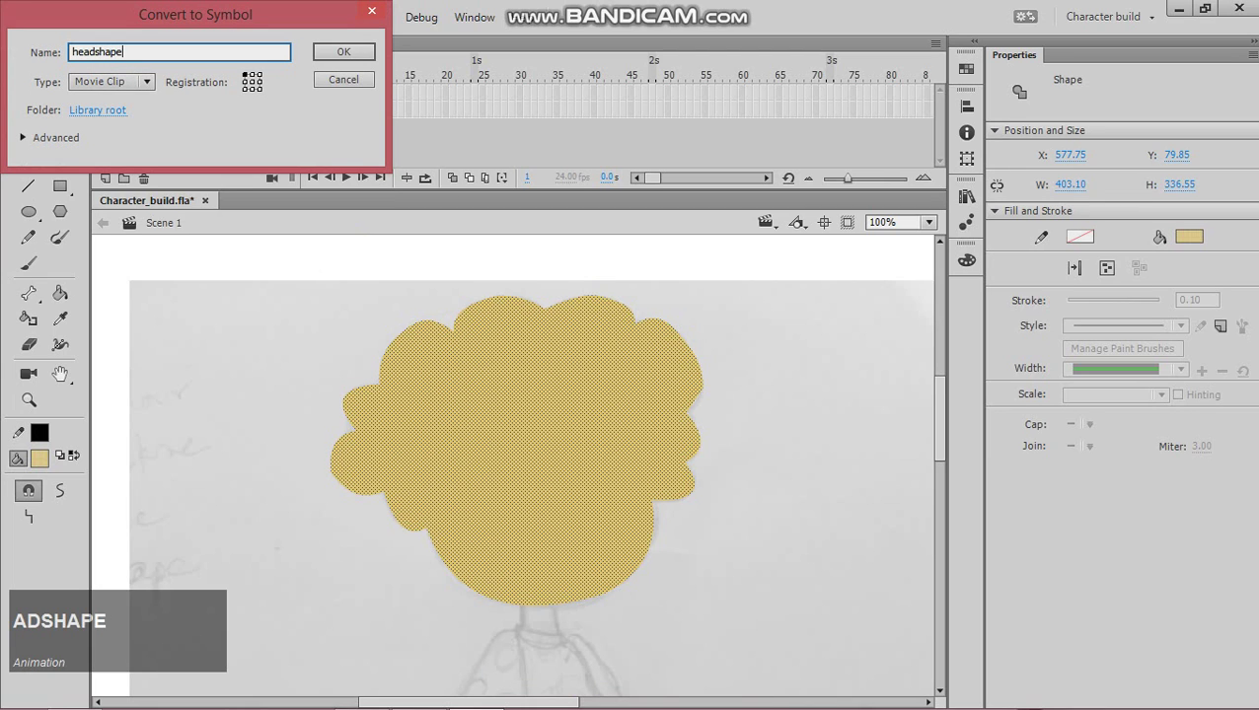
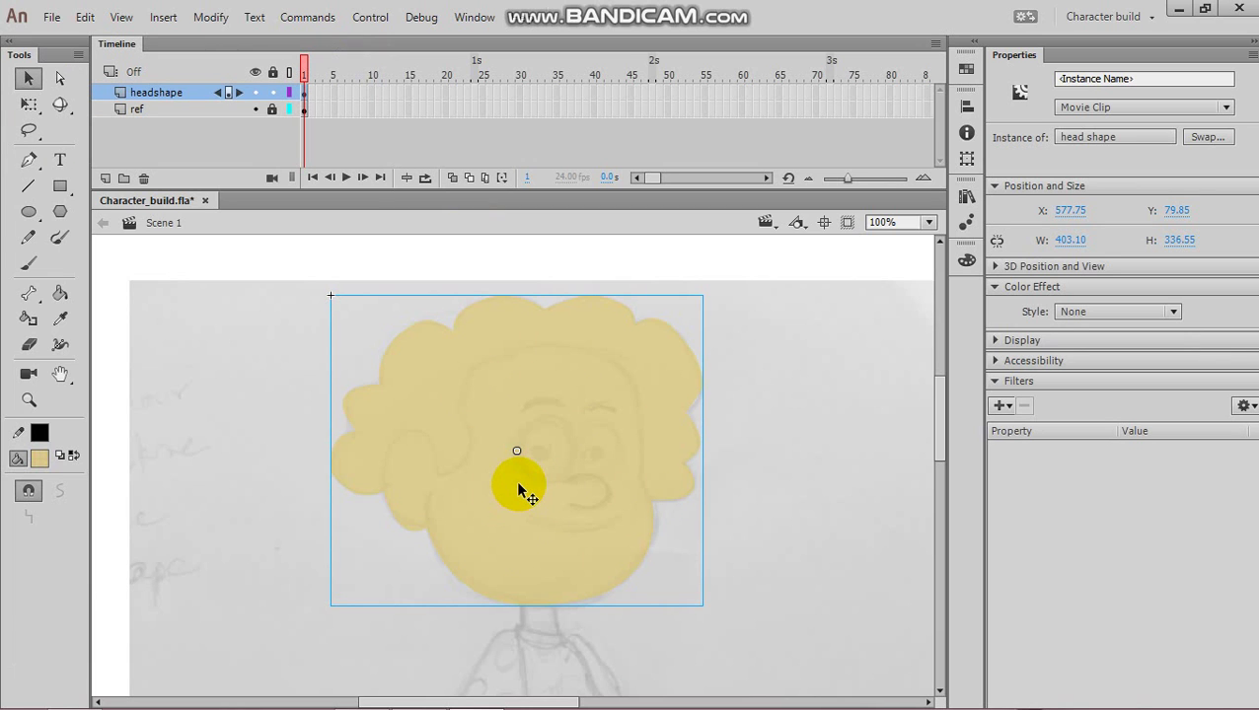
Enter the headshape symbol and add a new layer named 'hairshape' above the face layer.
click(526, 489)
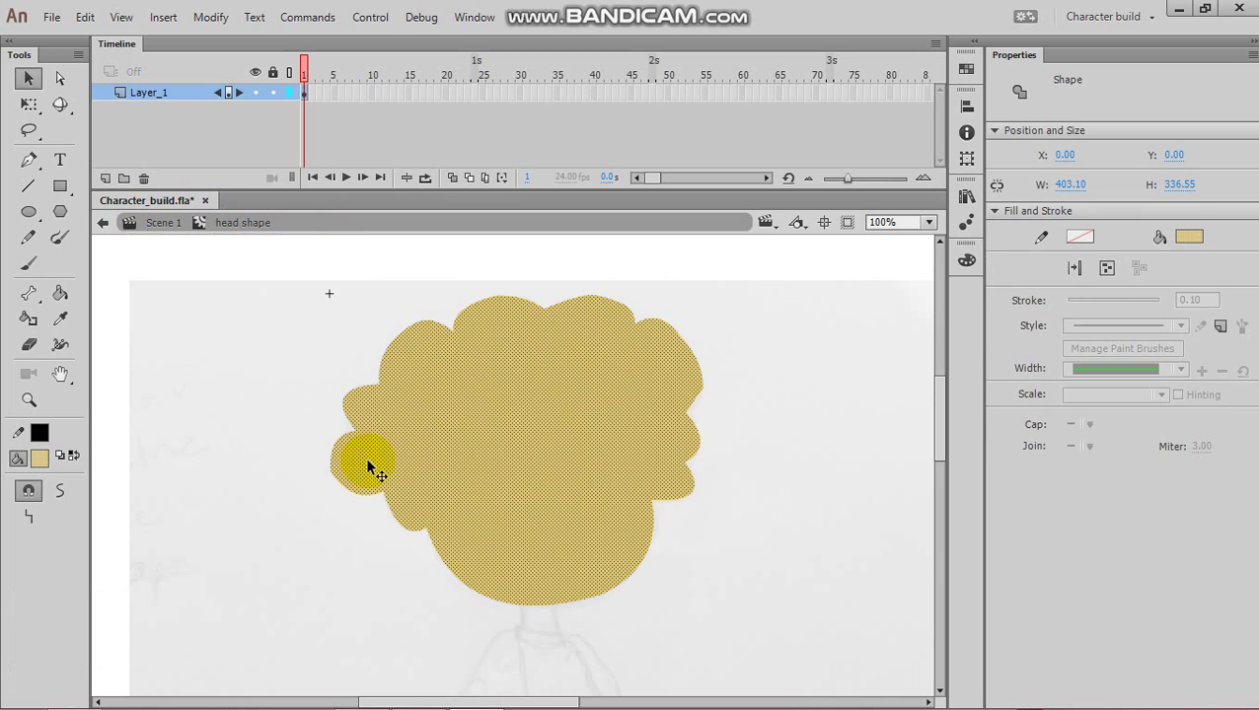
click(293, 355)
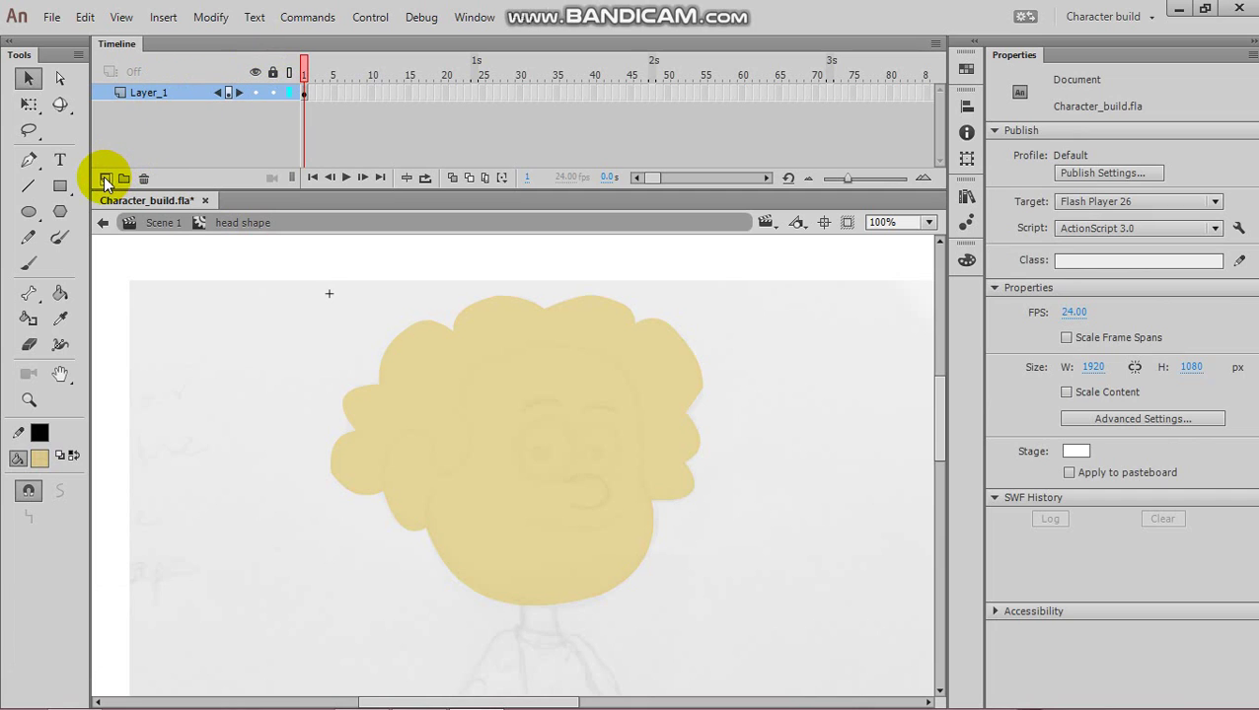
click(113, 189)
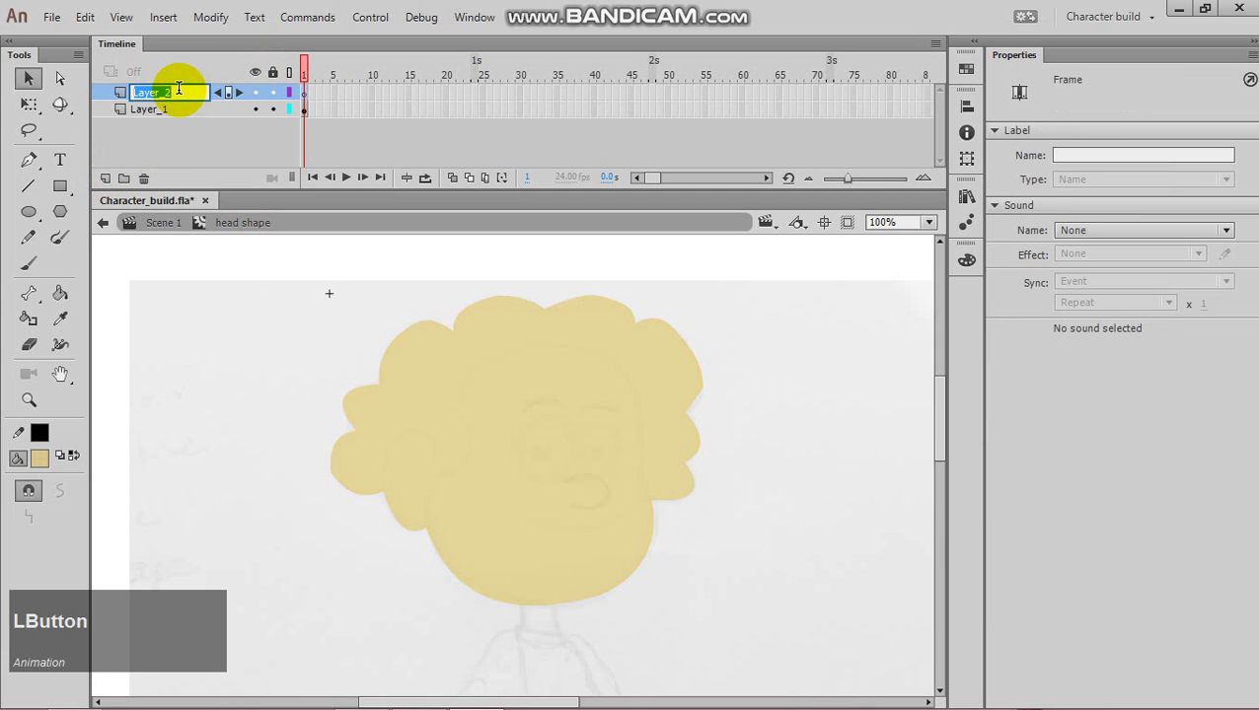
key(BackSpace)
text(hairshape)
Switch to the face layer, zoom to 200% and ready the Line tool for the hairline.
click(173, 118)
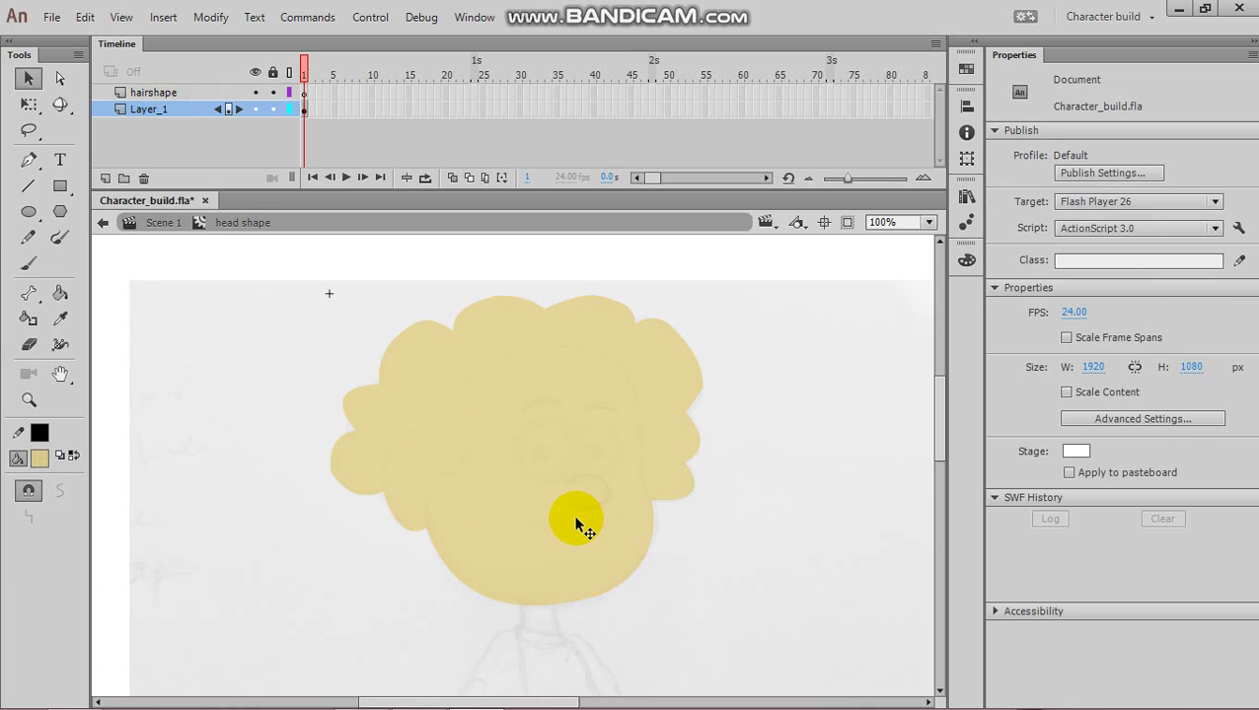
click(25, 186)
key(ctrl+=)
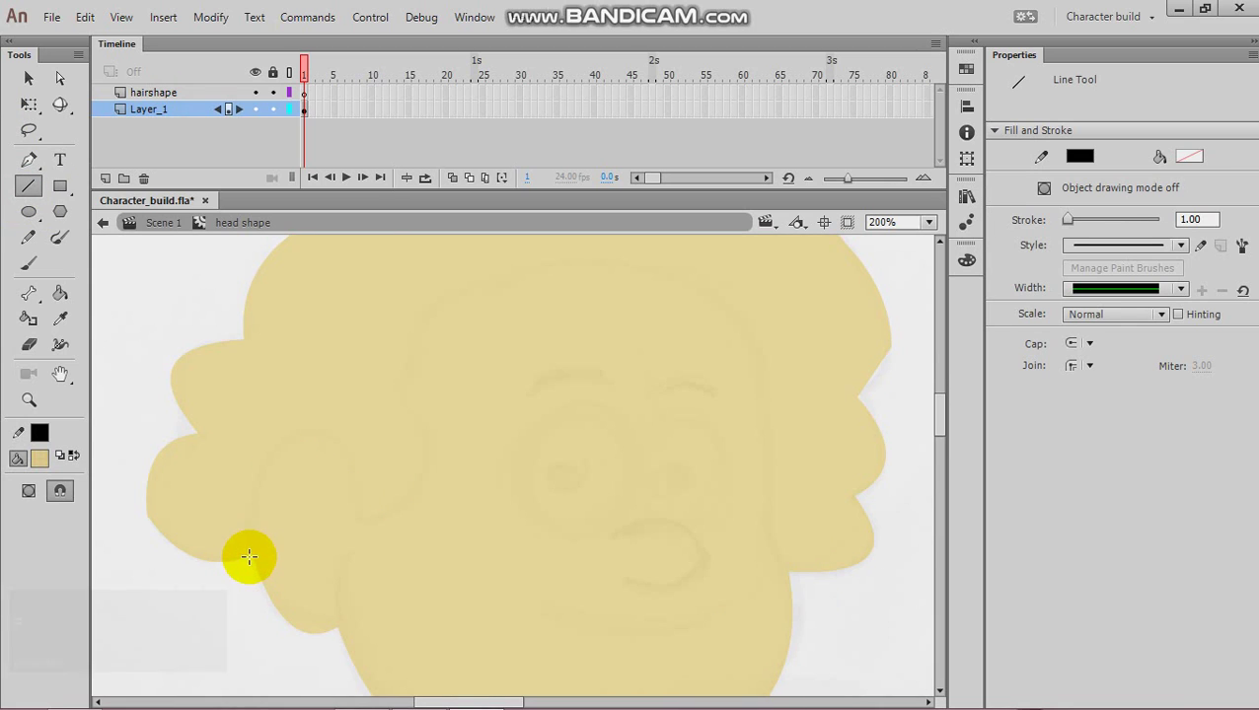
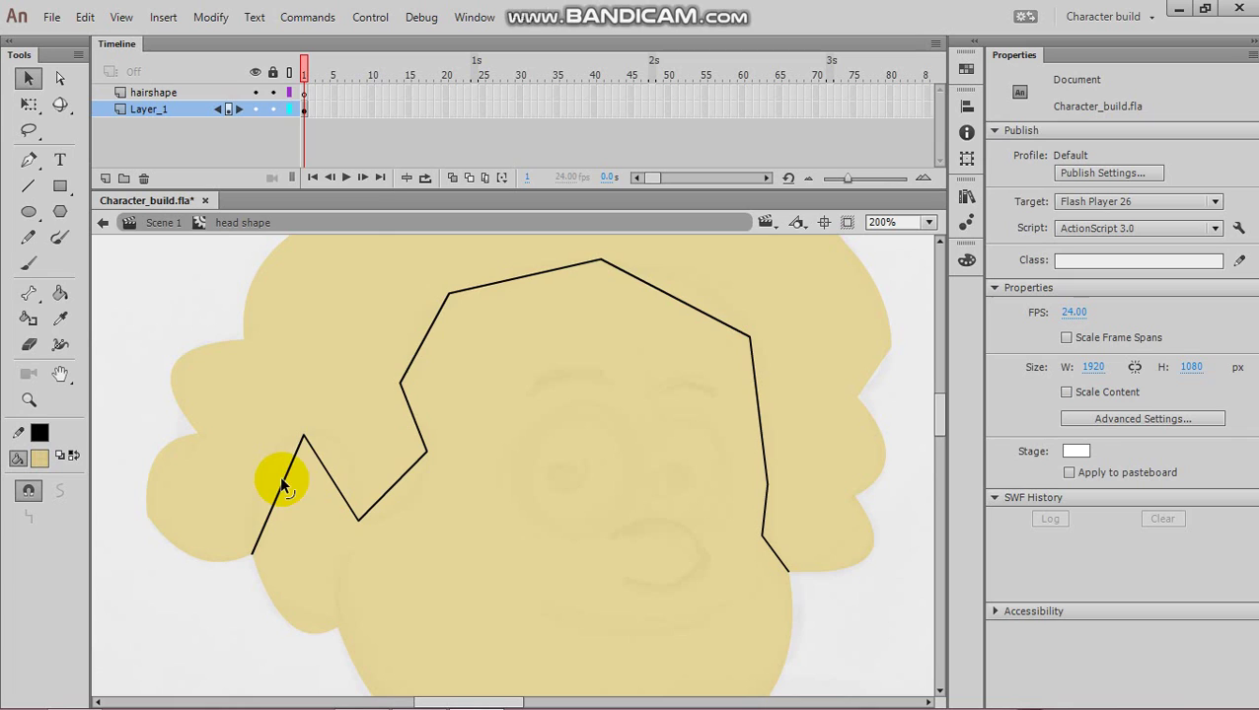
Curve the dividing line into a rounded hairline and zoom back to 100%.
click(290, 485)
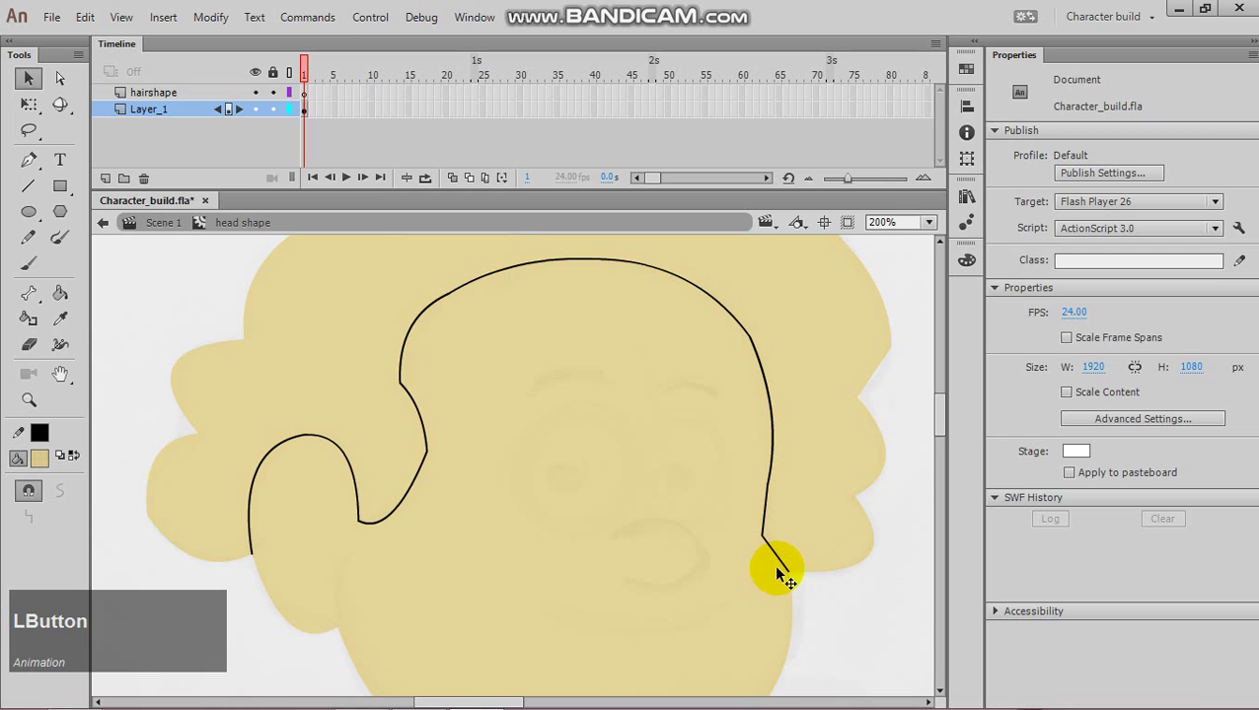
key(ctrl+-)
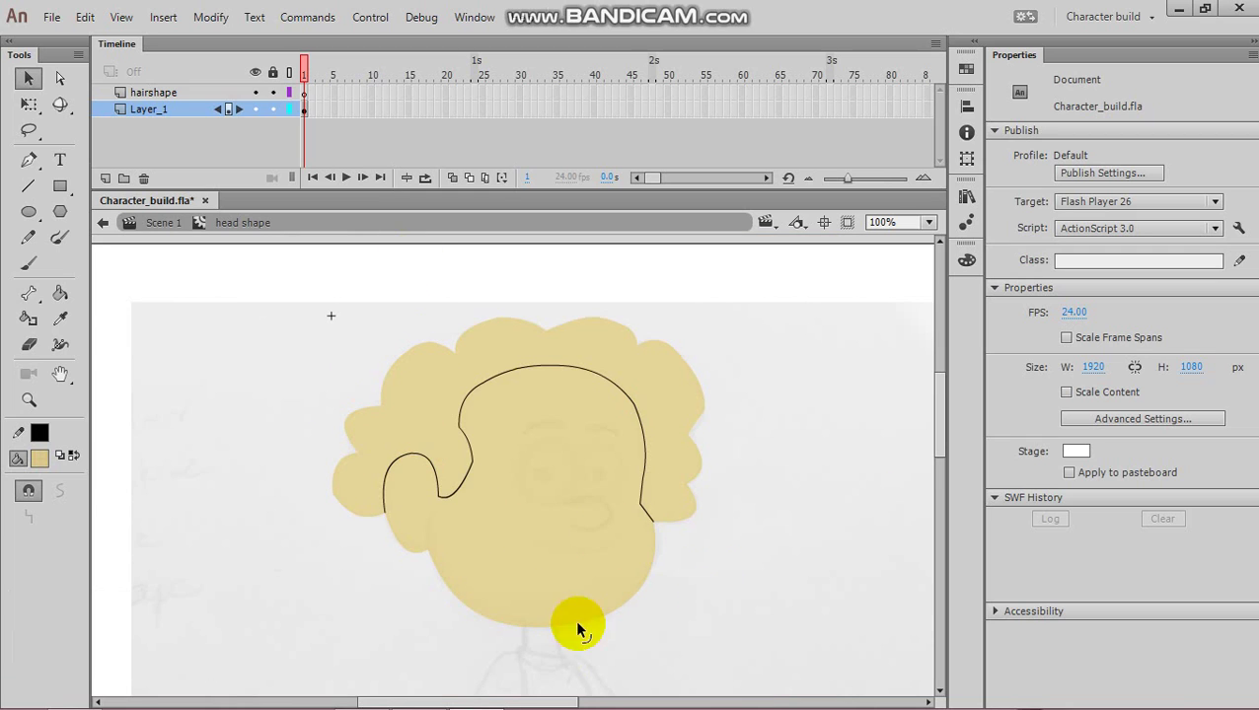
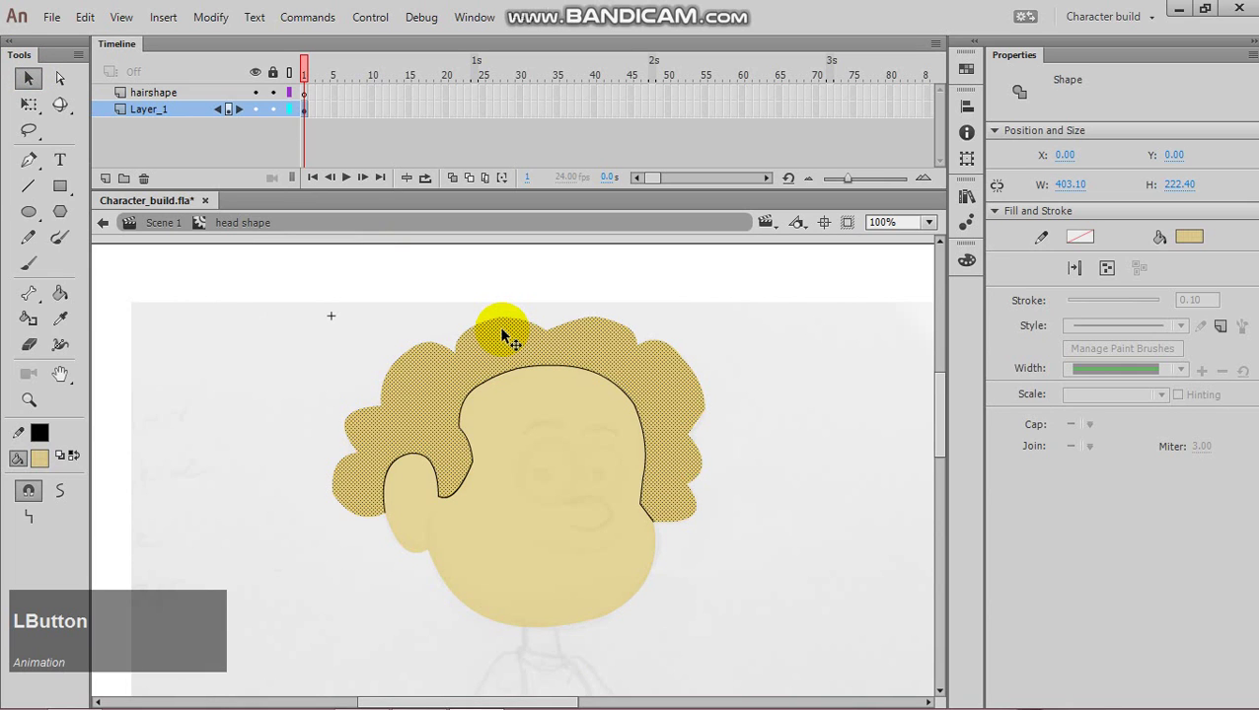
Cut the hair area from the face layer and paste it in place on the hairshape layer.
click(541, 464)
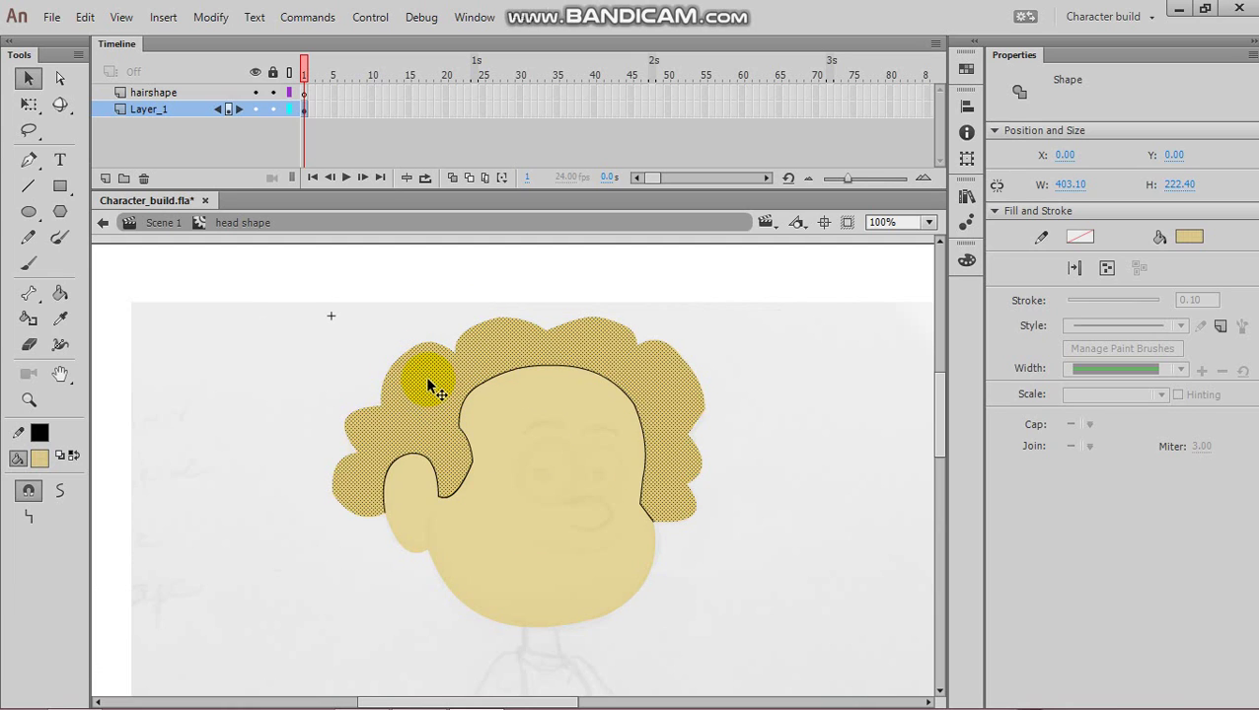
right_click(435, 385)
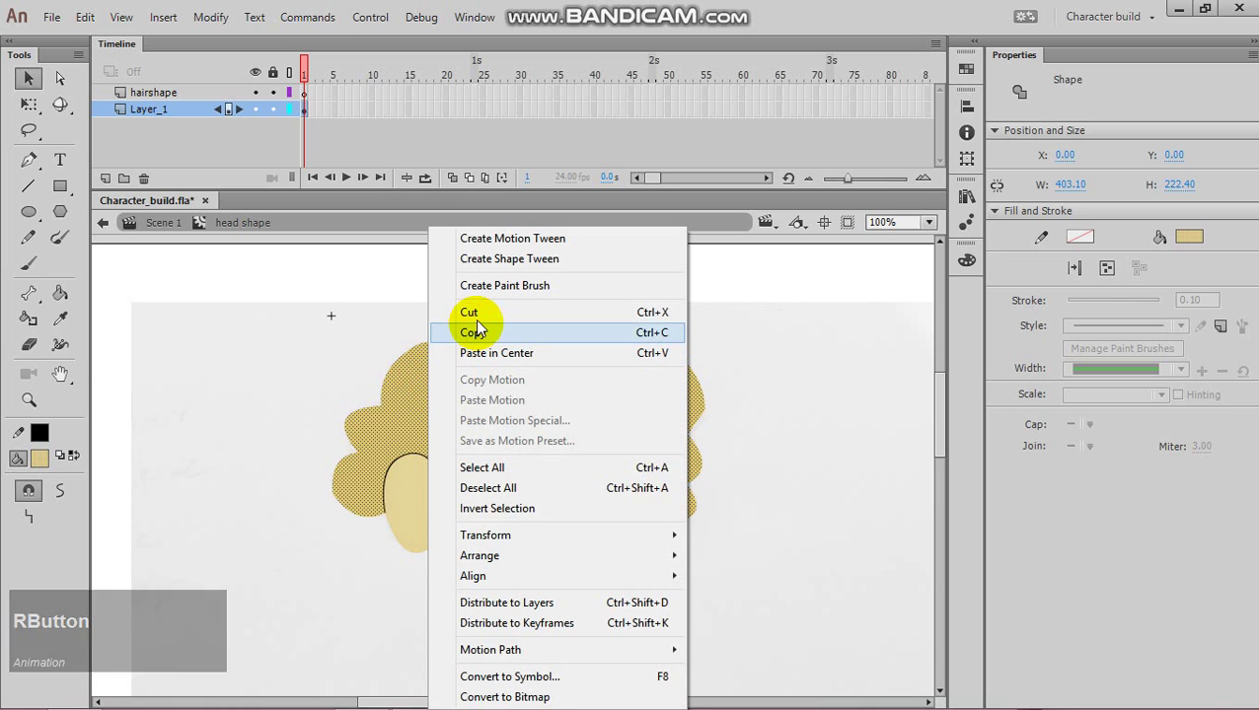
click(480, 311)
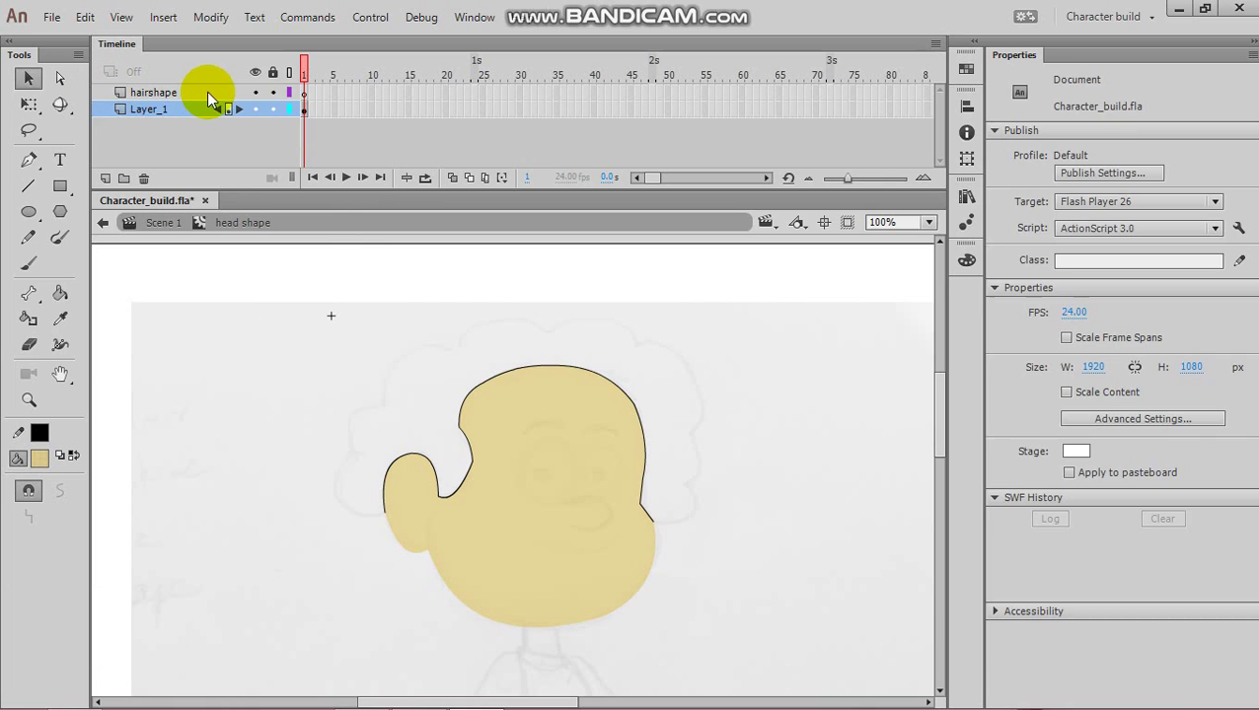
click(212, 91)
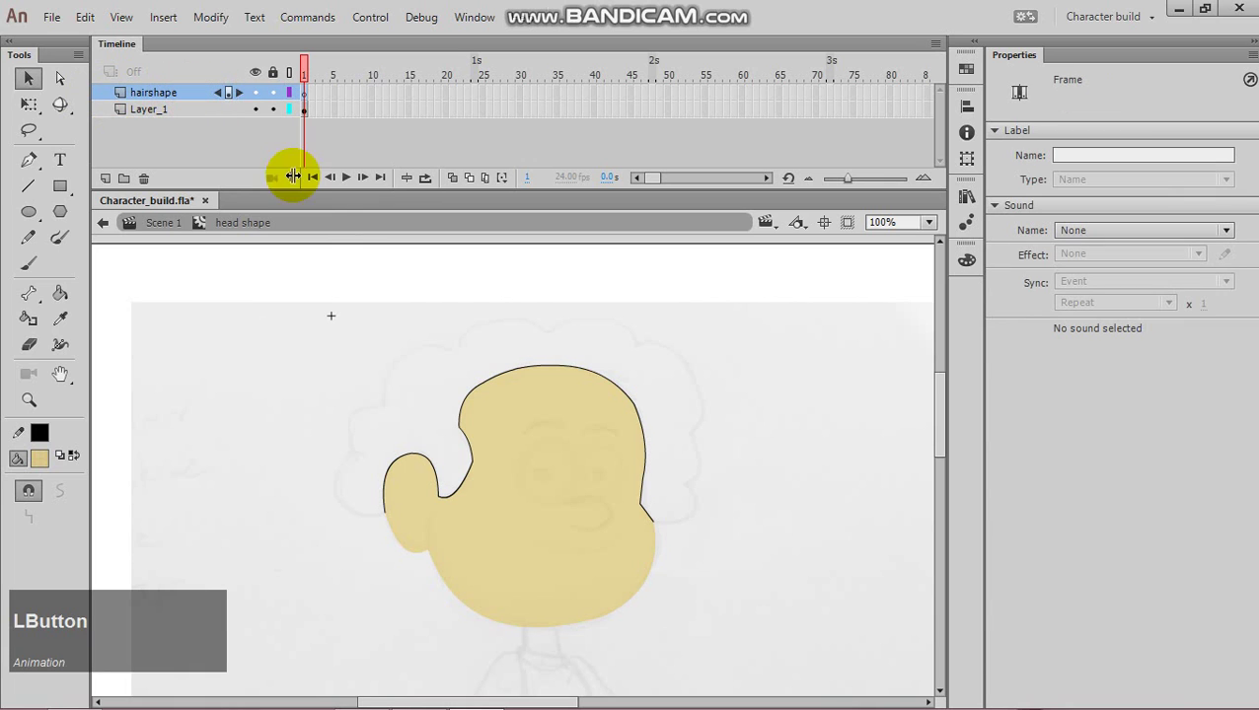
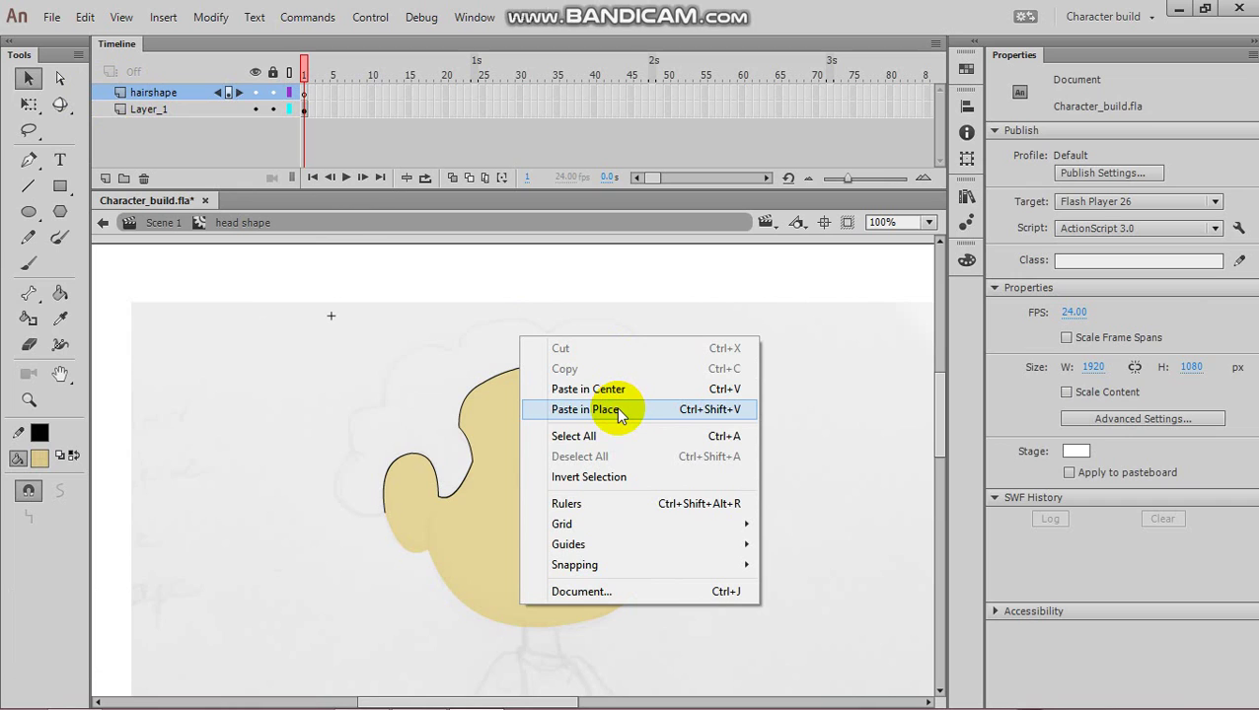
click(619, 408)
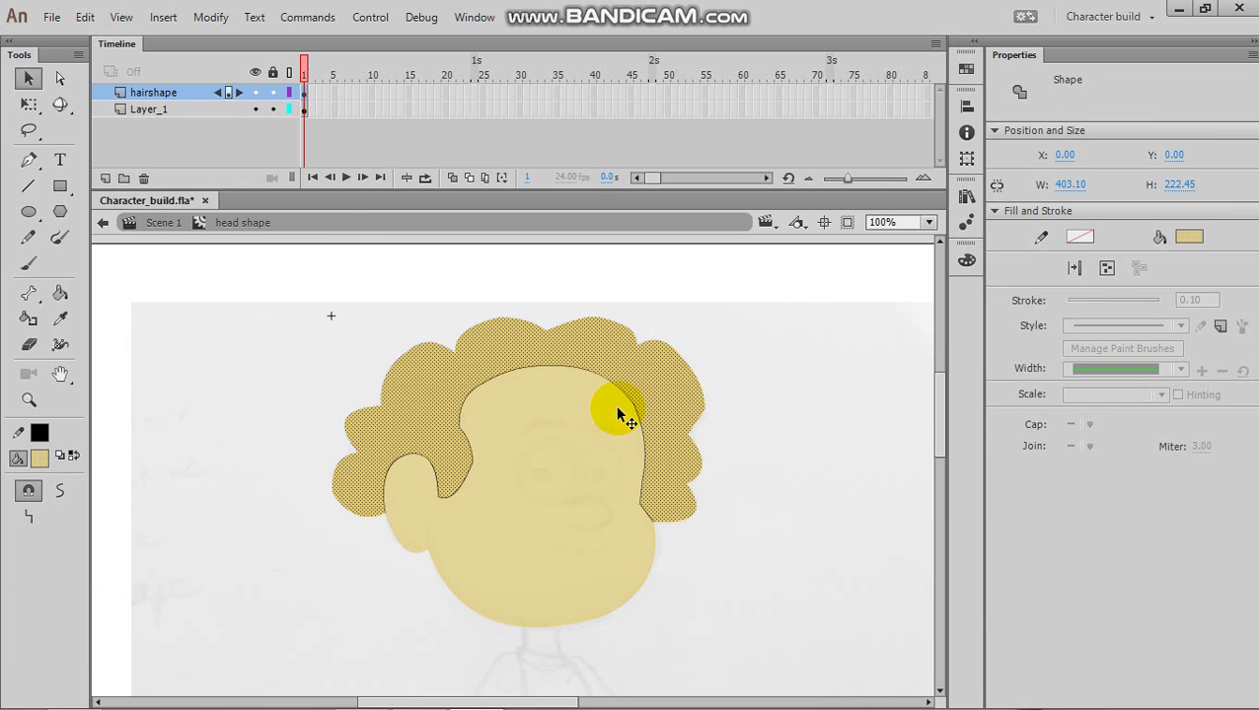
click(278, 102)
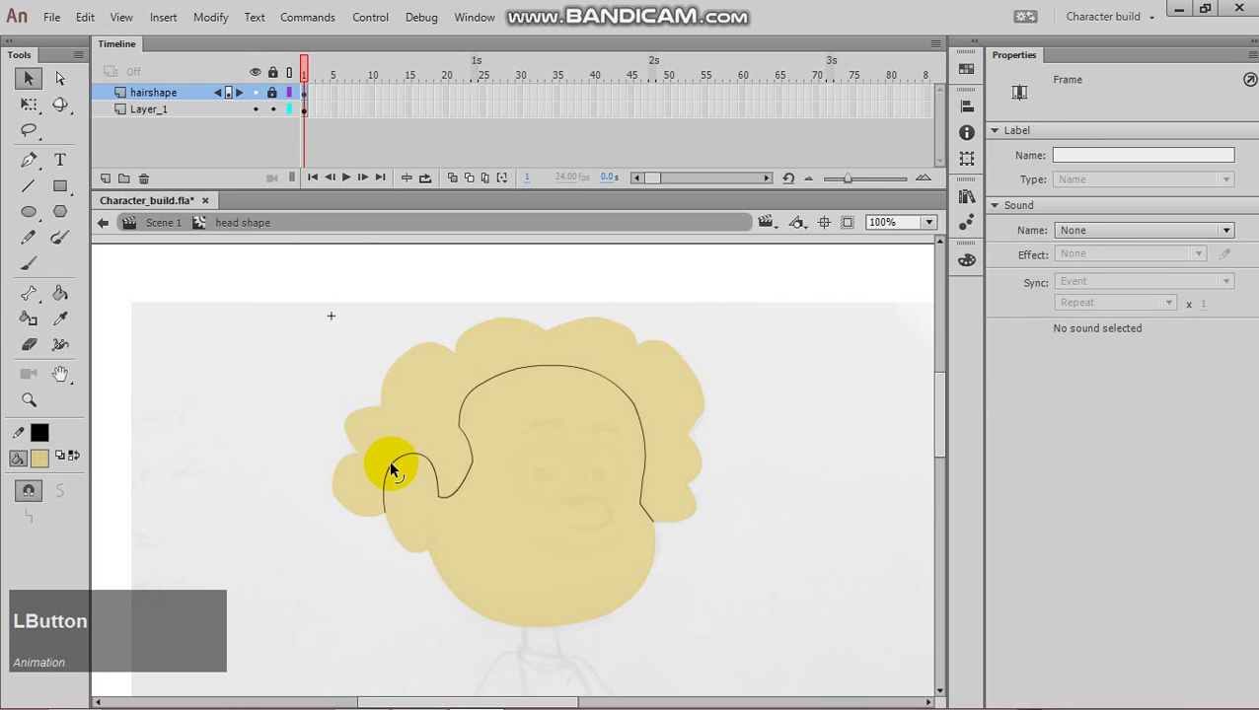
click(399, 469)
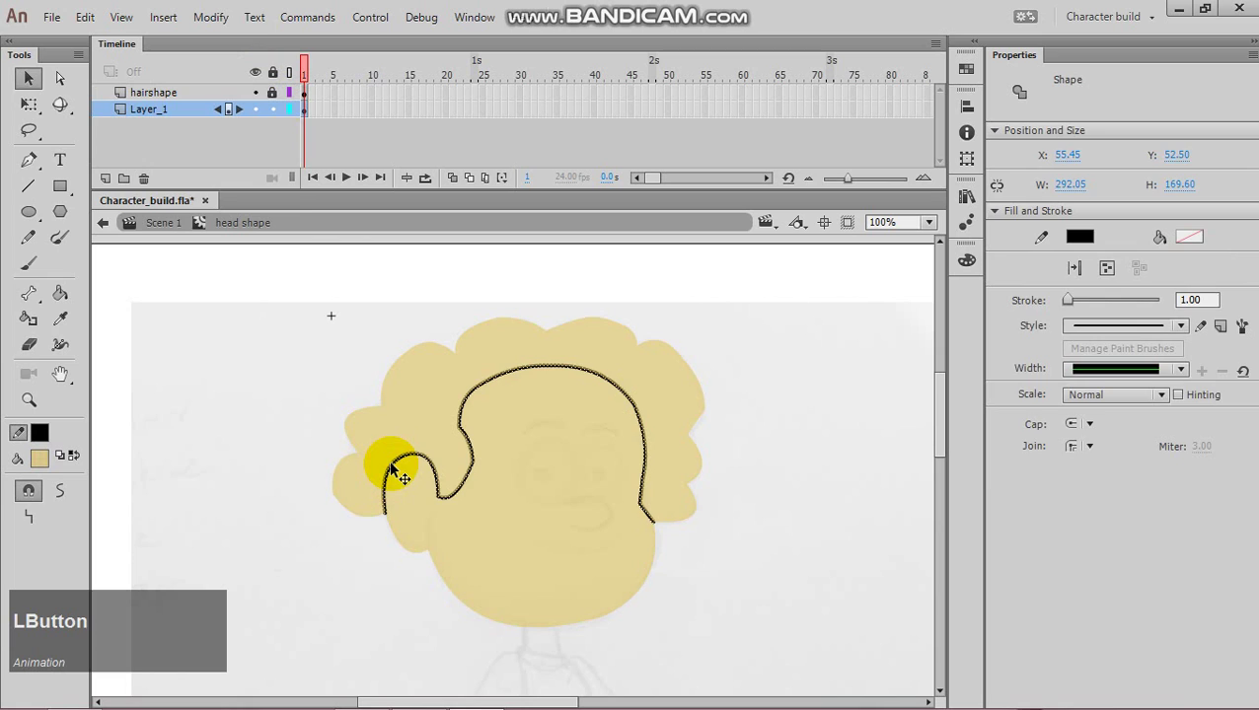
Delete the leftover dividing line and fill the hair shape with dark grey.
key(Delete)
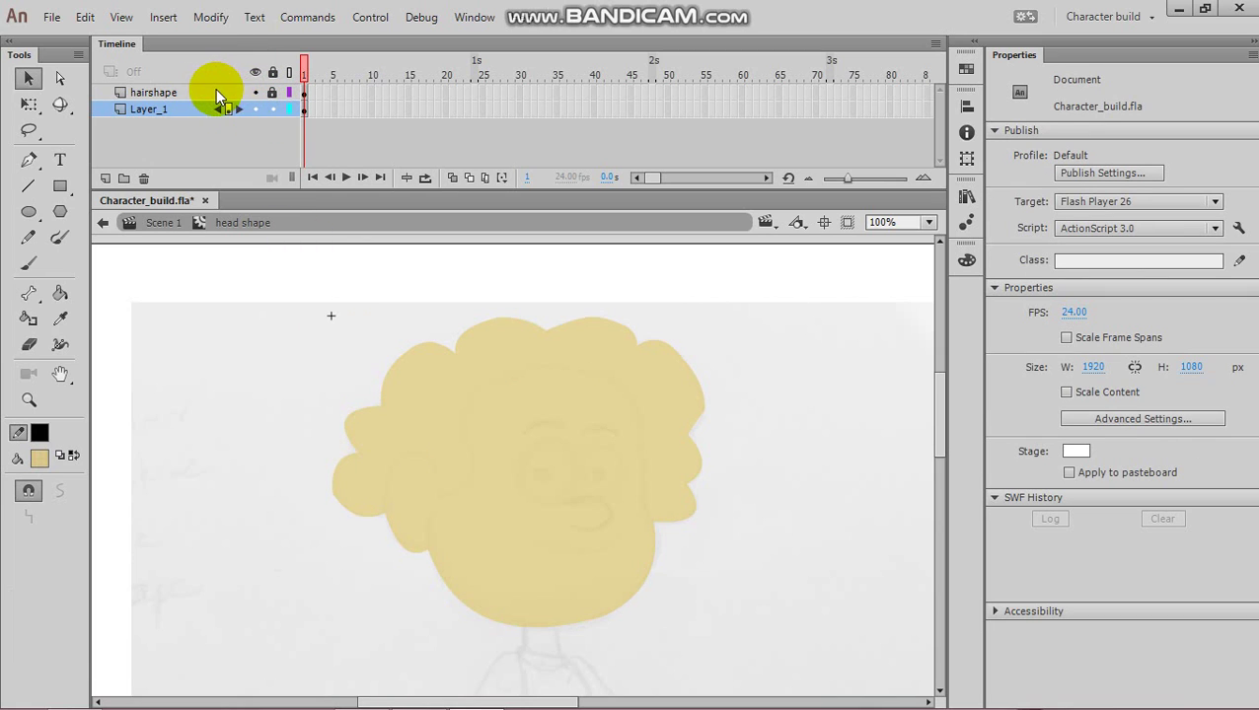
click(273, 111)
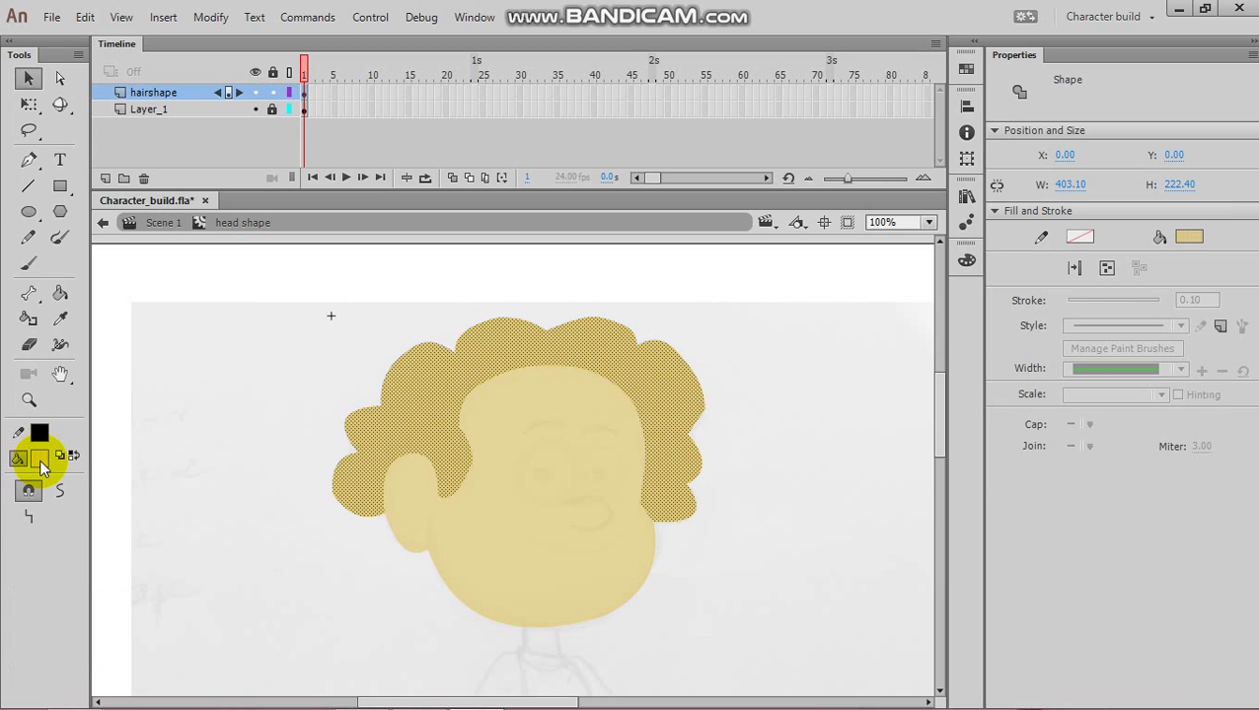
click(50, 471)
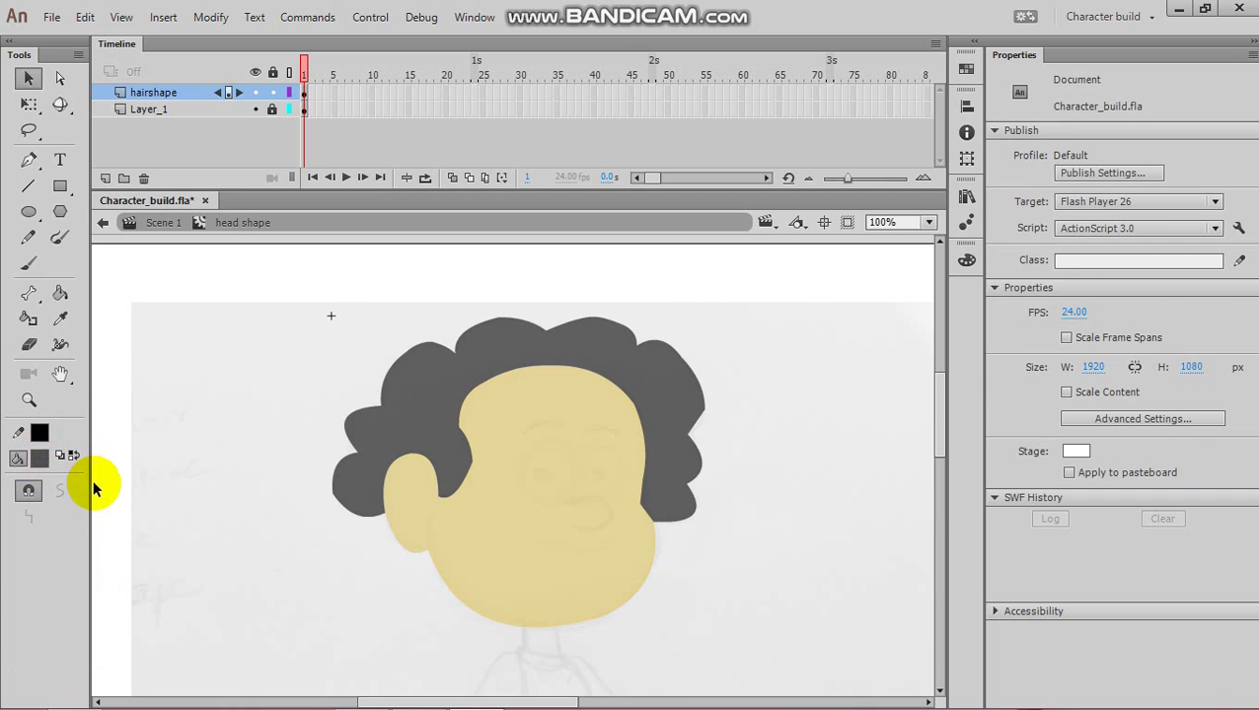
click(50, 470)
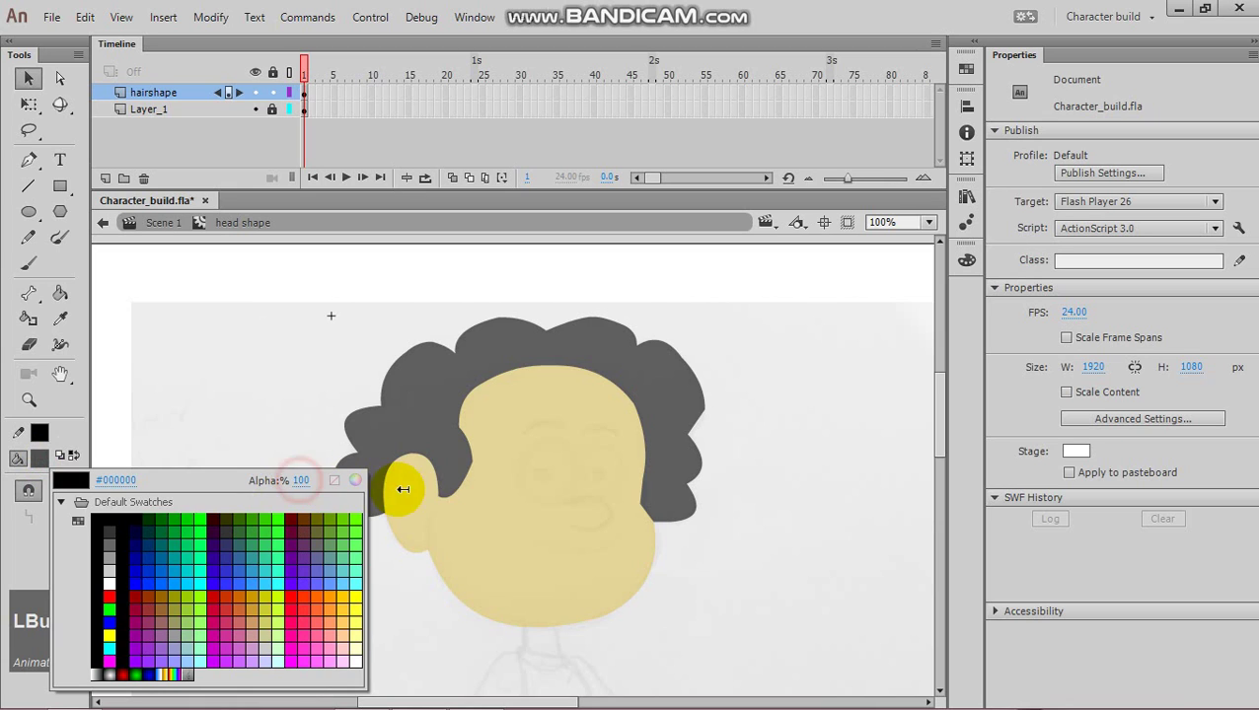